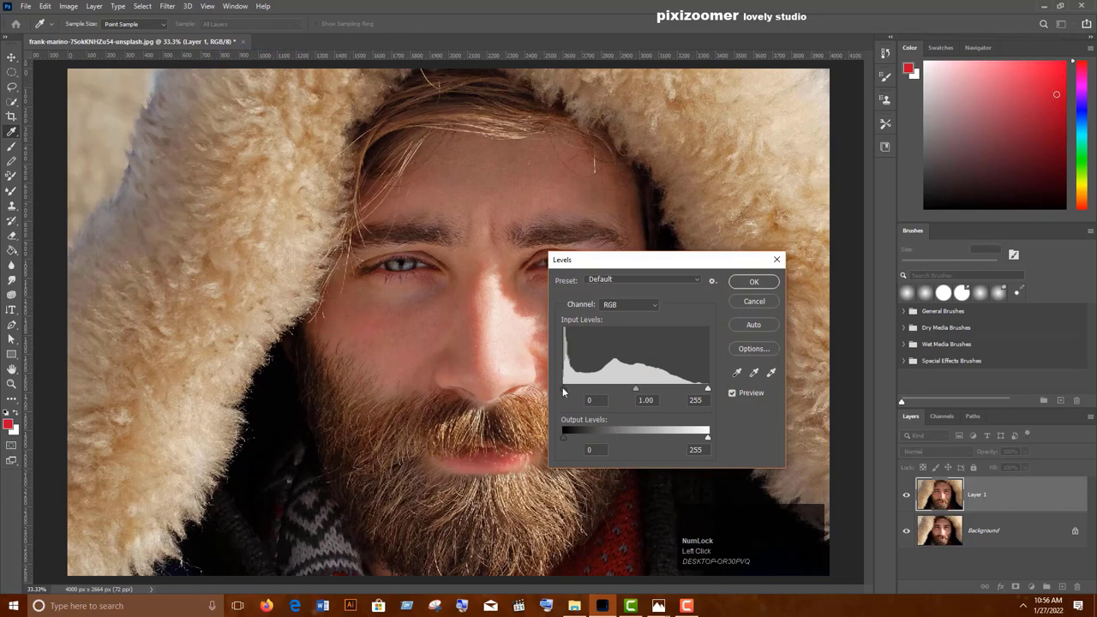
Step: Apply Levels to Layer 1 with black input 7 and midtone 0.92, darkening the portrait
left_click_drag(562, 395, 751, 286)
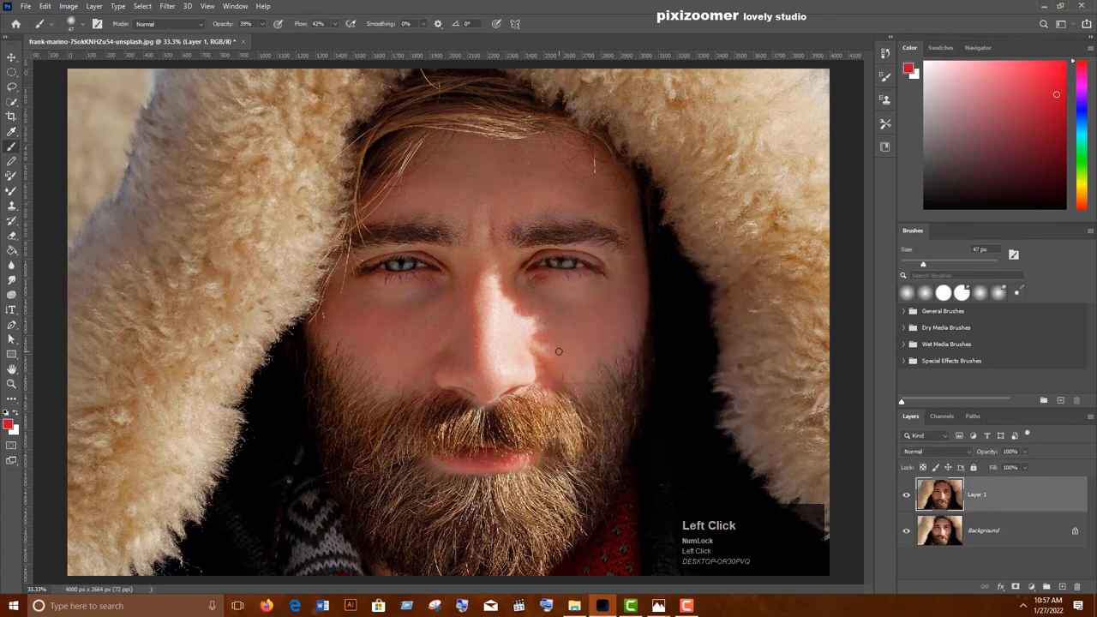
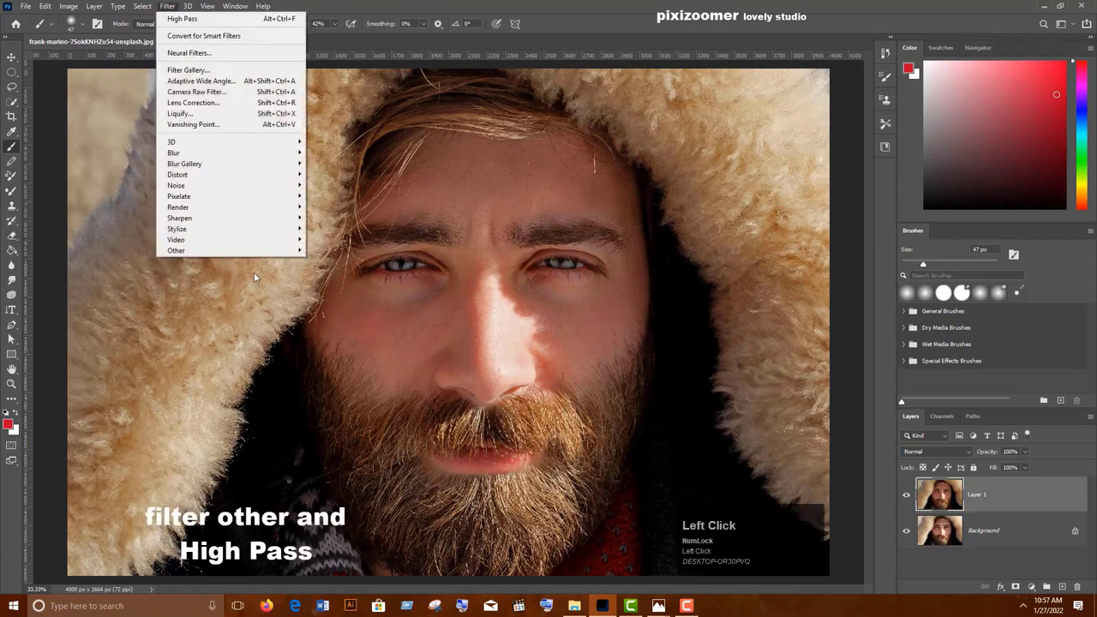
Step: Apply a High Pass filter at 2.0 pixel radius to Layer 1, leaving grey edge detail
left_click(279, 253)
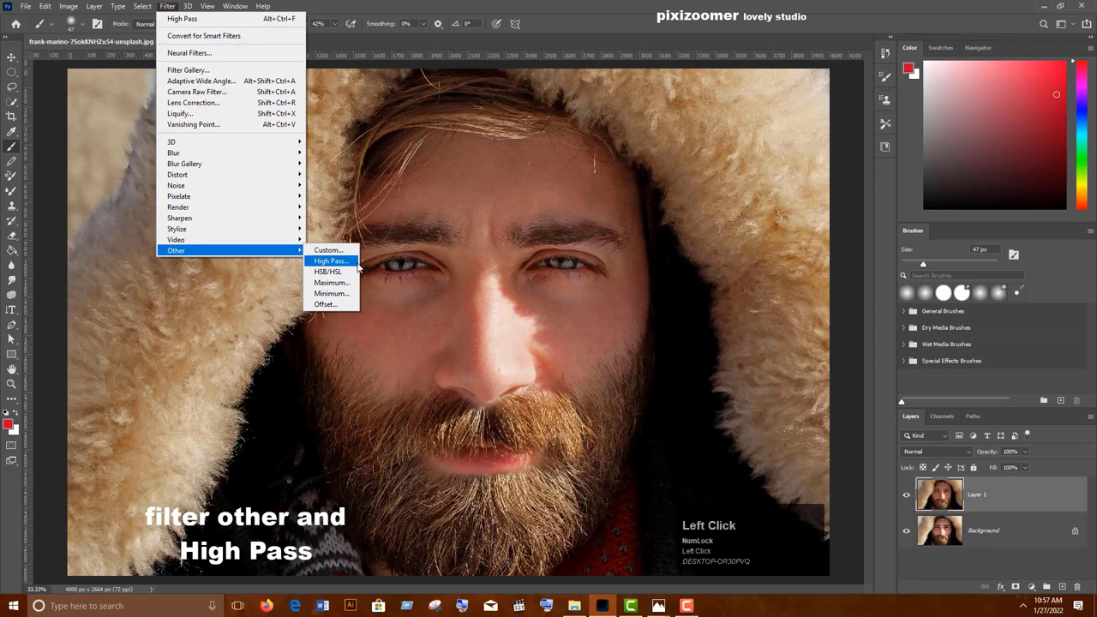
left_click(353, 267)
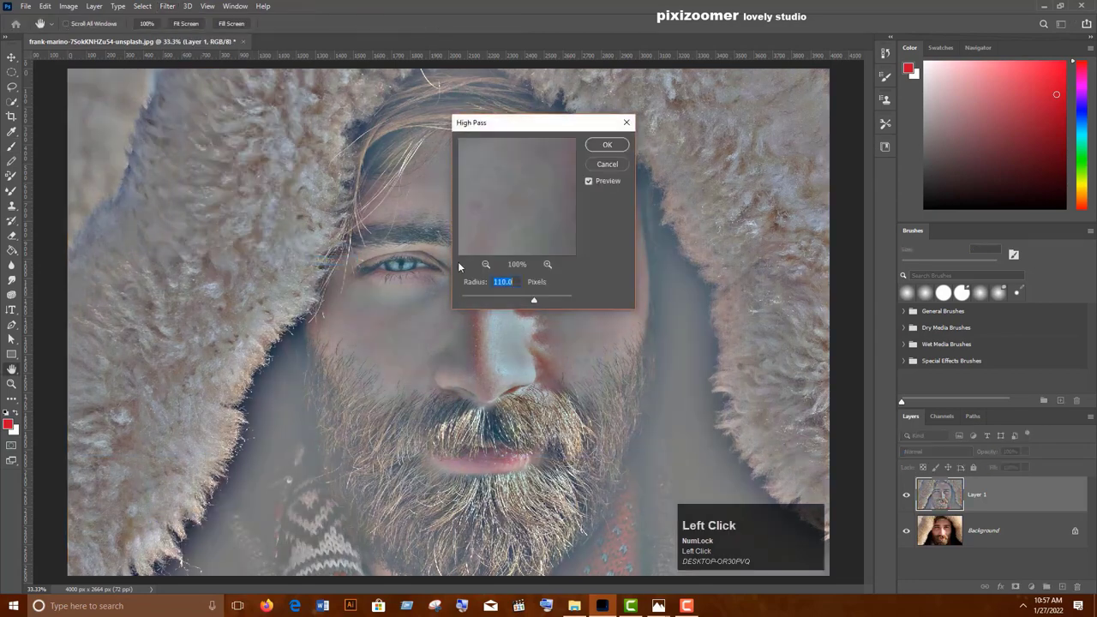
left_click_drag(540, 306, 943, 534)
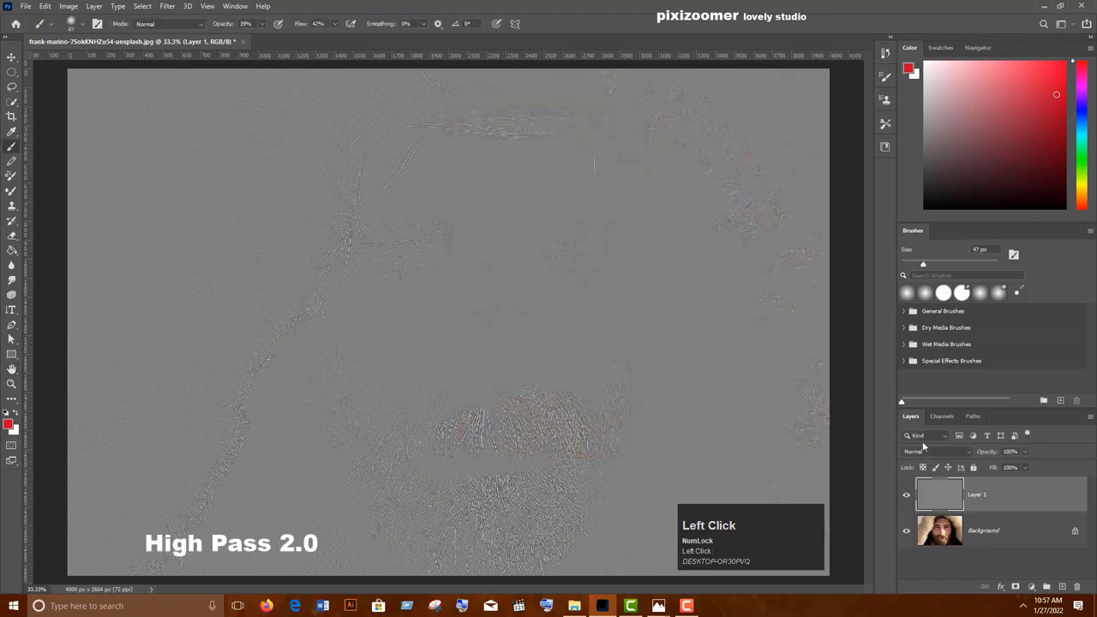
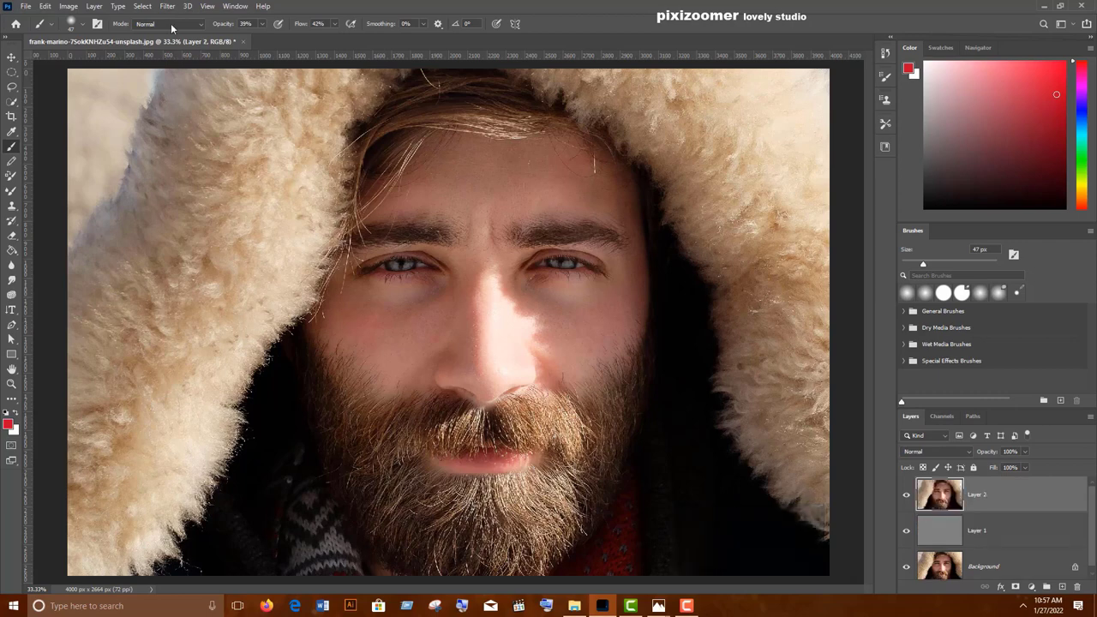
Step: Apply Unsharp Mask to Layer 2 at about 200% amount, 2.5 pixel radius, threshold 12
left_click(168, 8)
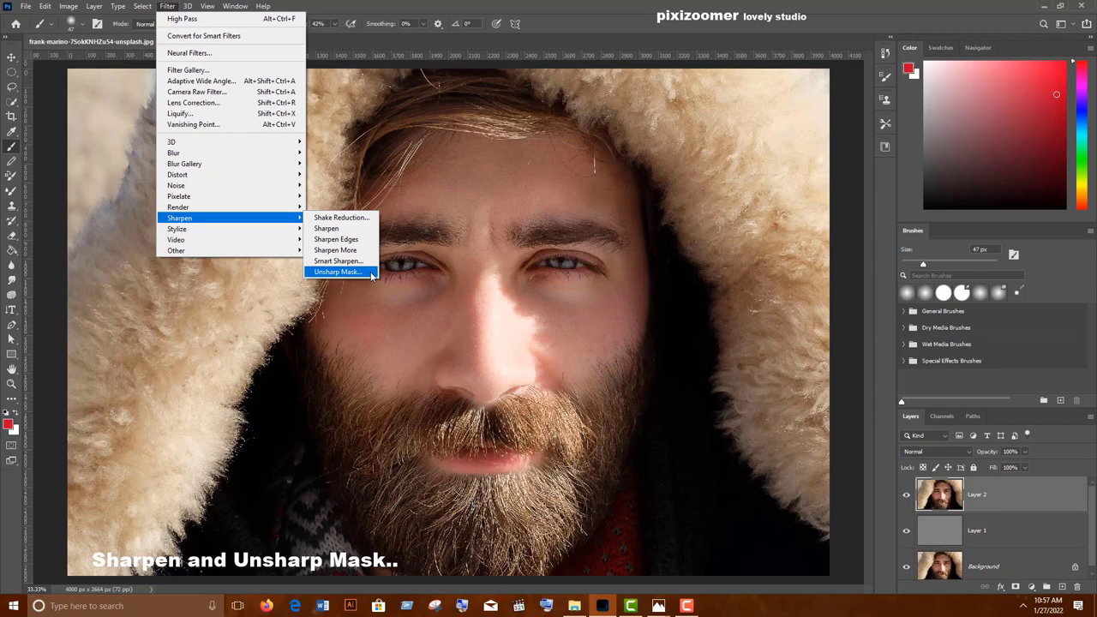
left_click(373, 277)
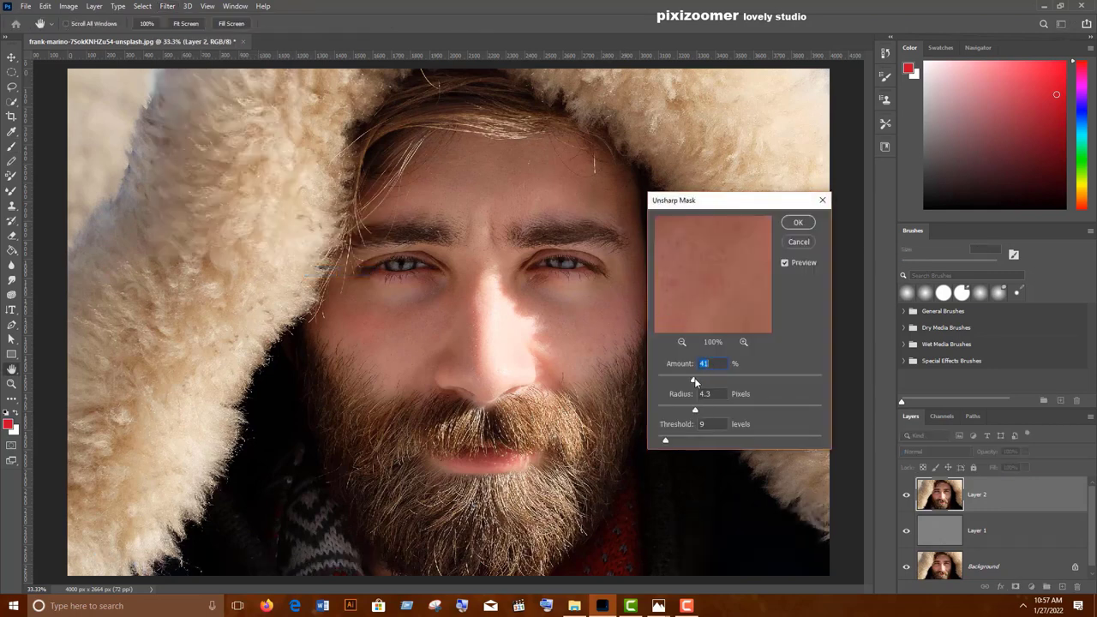
left_click_drag(697, 385, 745, 349)
left_click(684, 345)
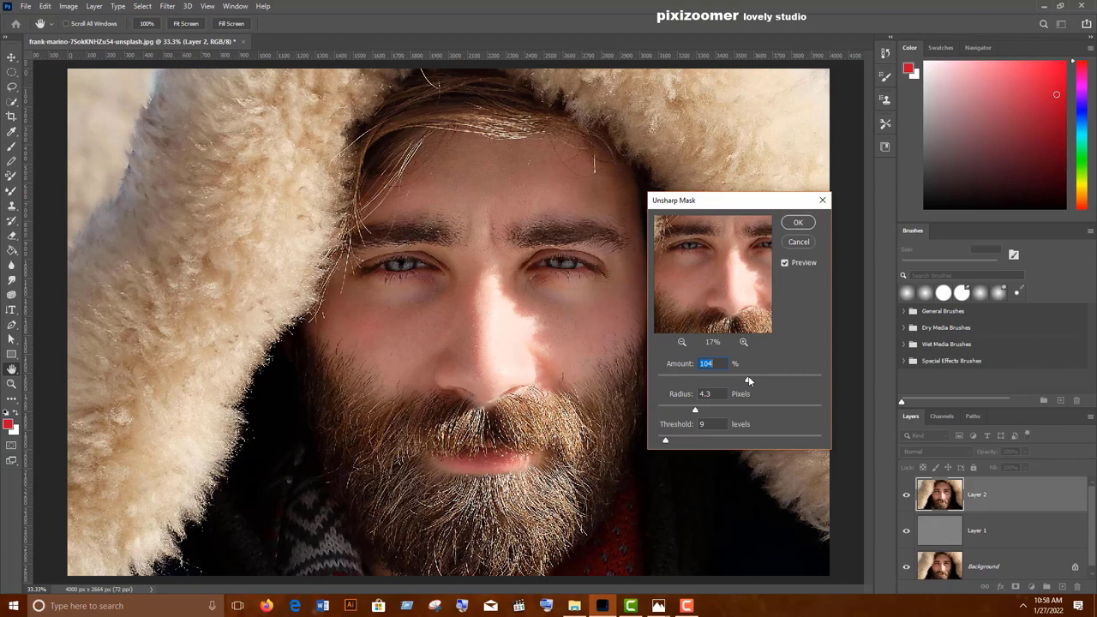
left_click_drag(749, 382, 673, 400)
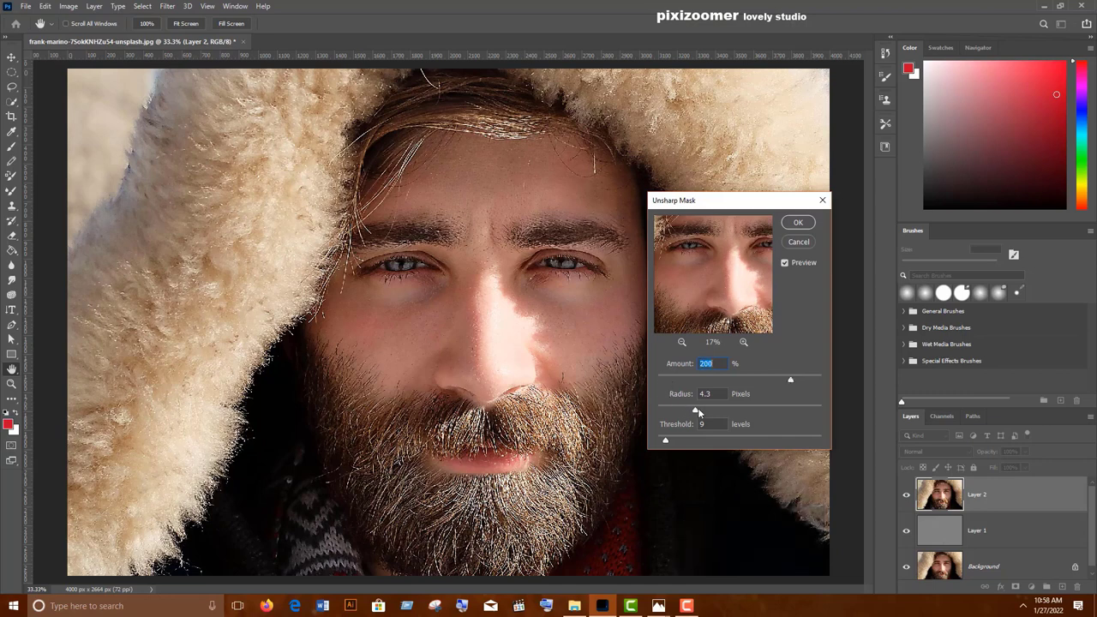
left_click_drag(699, 414, 672, 444)
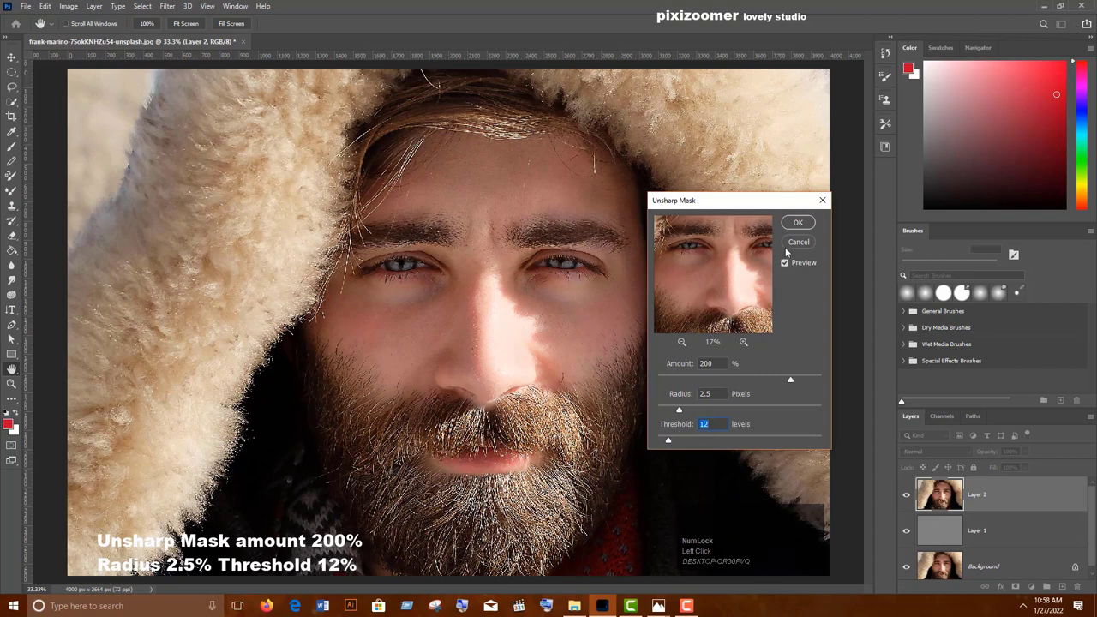
left_click(794, 384)
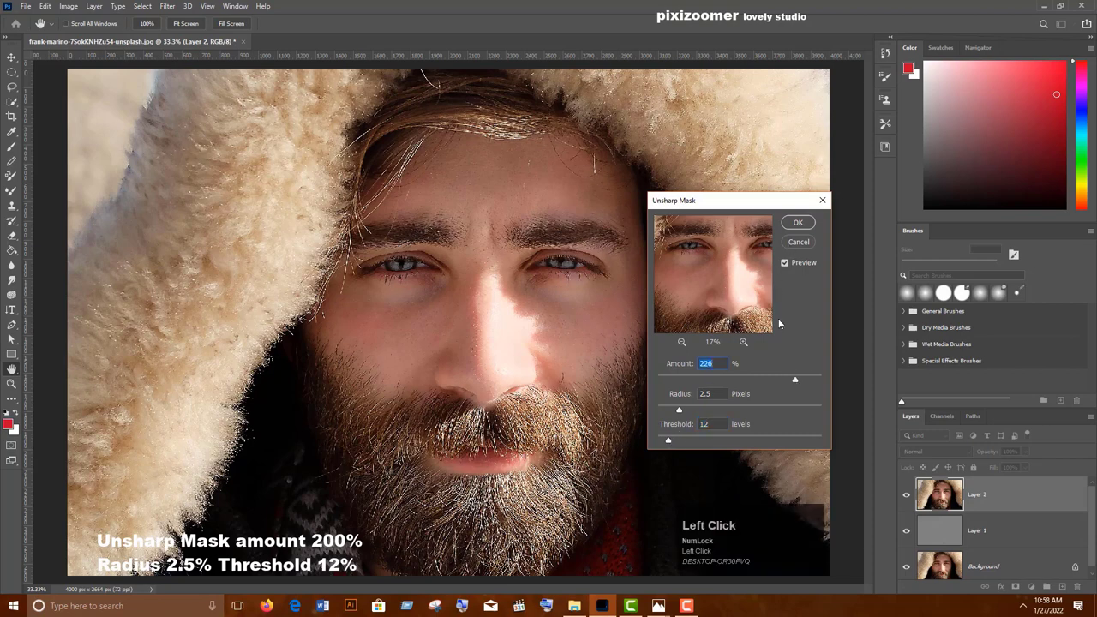
left_click(799, 226)
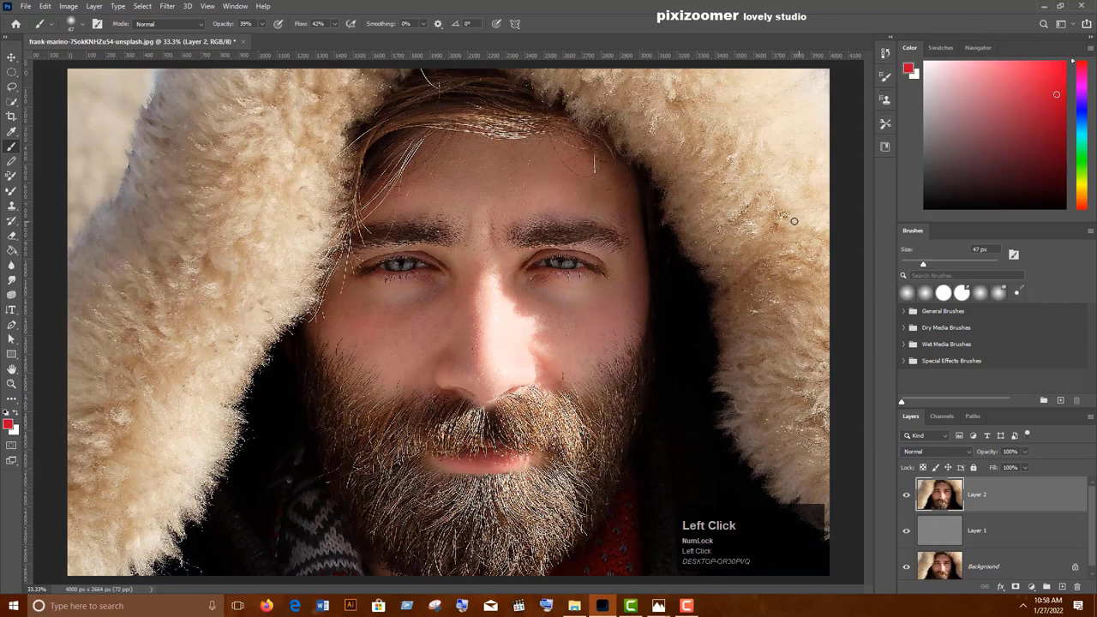
Step: Apply the Diffuse filter in Anisotropic mode to Layer 2, softening the skin
left_click(174, 7)
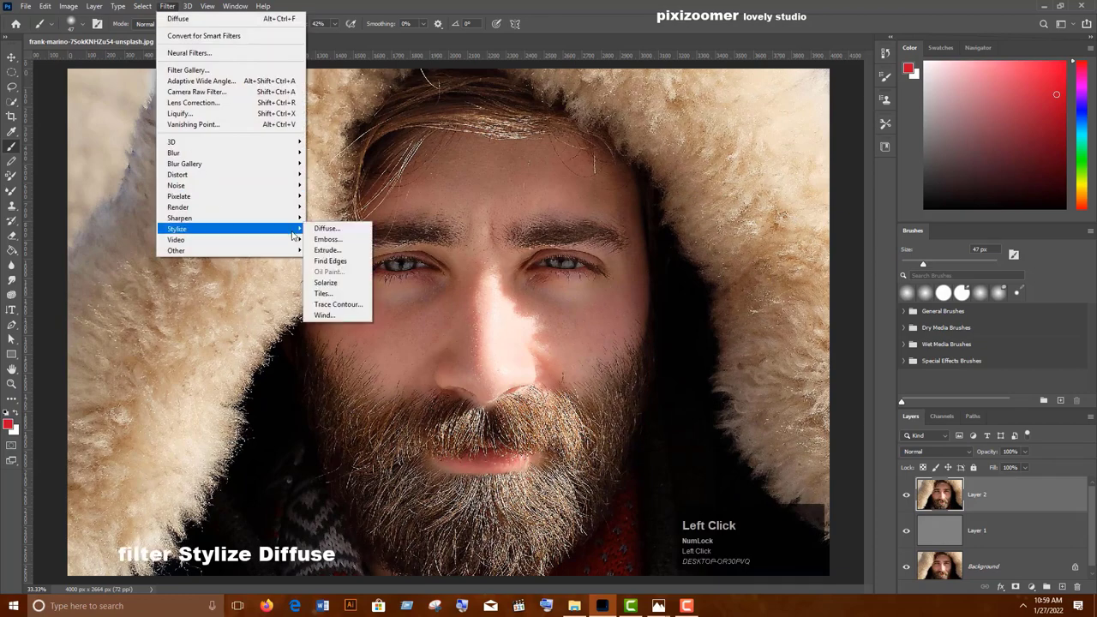
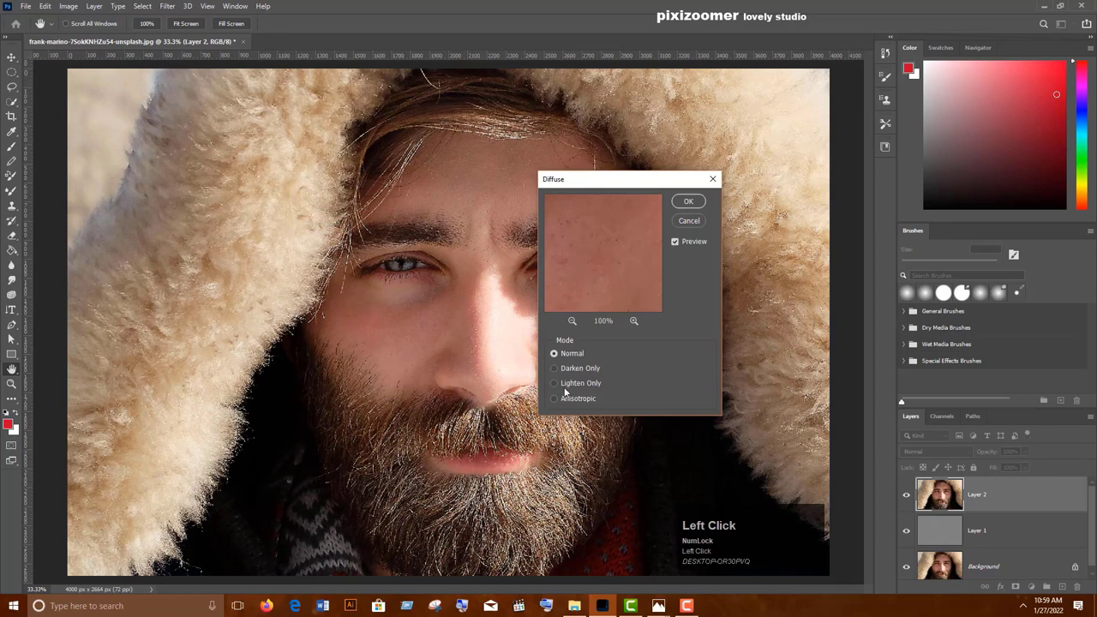
left_click(554, 403)
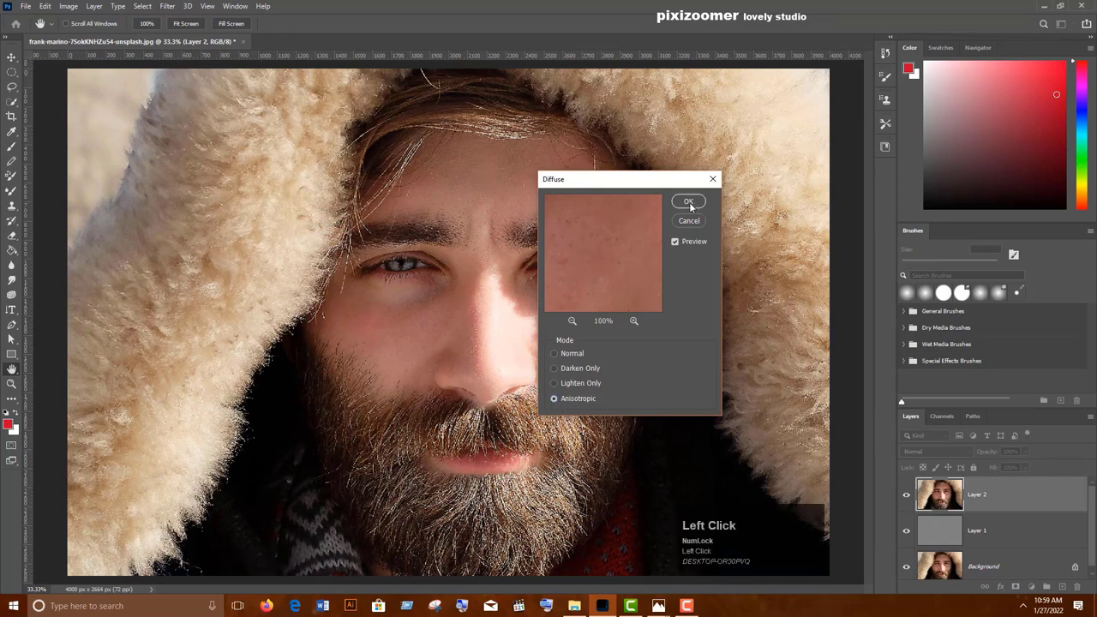
left_click(692, 208)
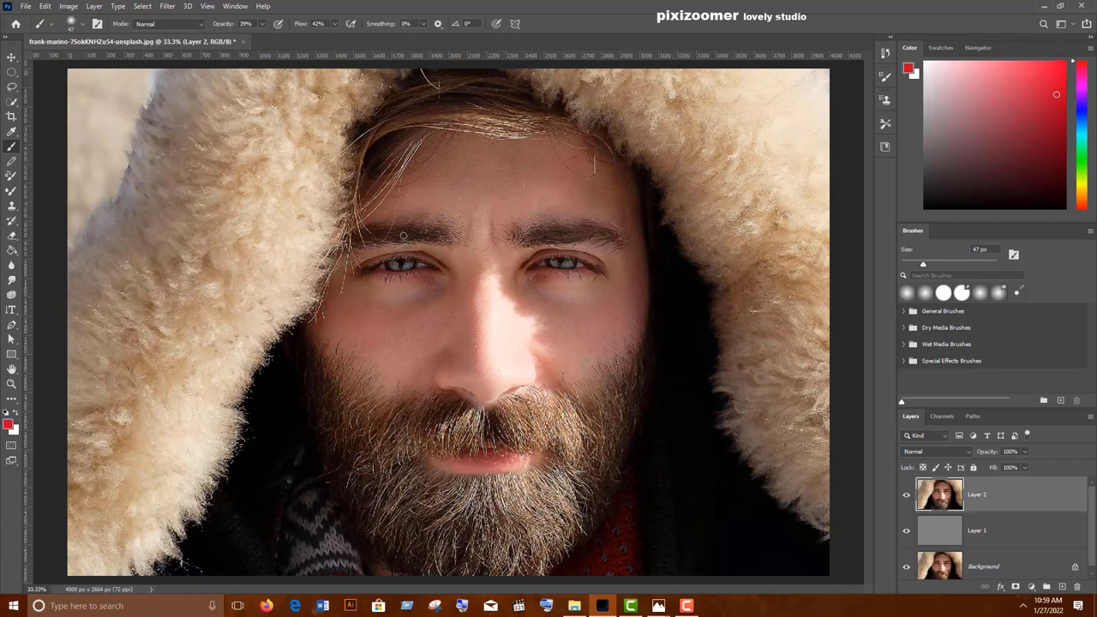
left_click(65, 14)
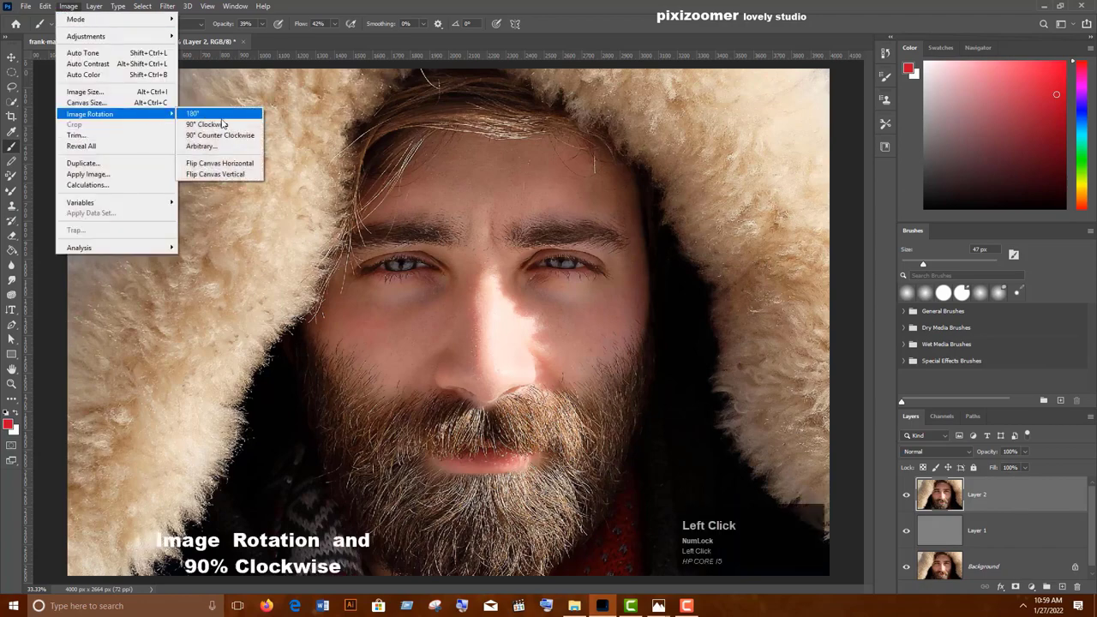
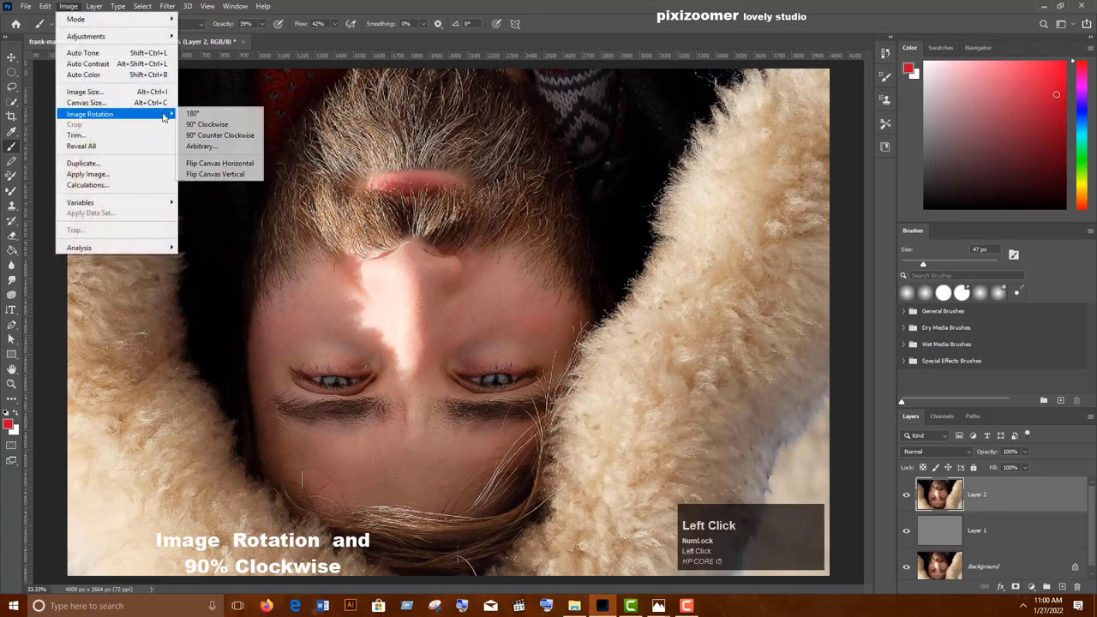
left_click(264, 545)
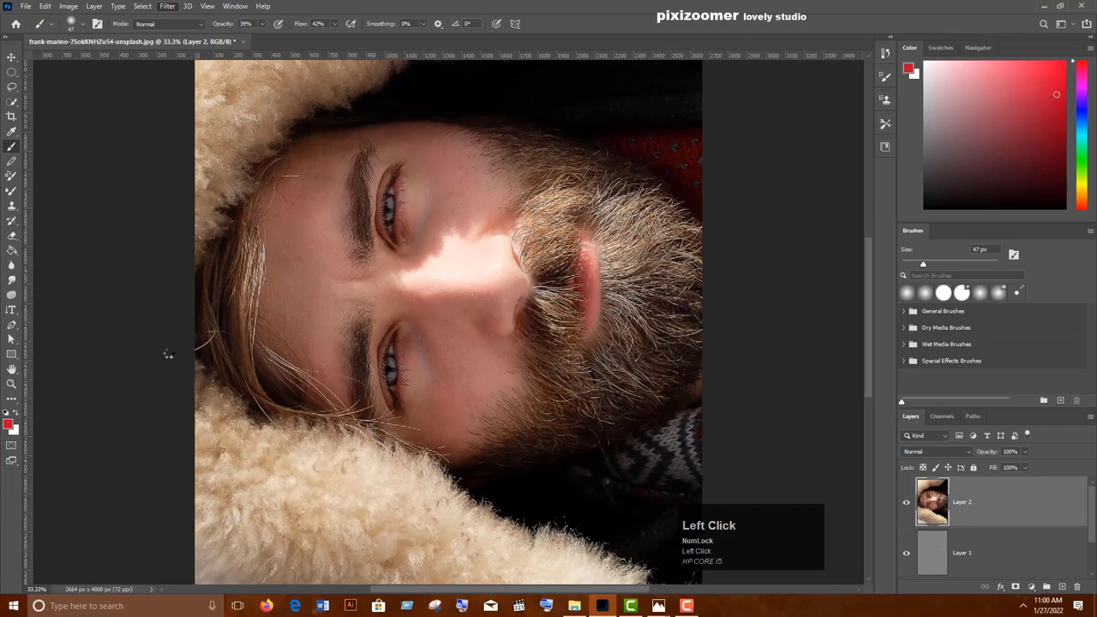
left_click(70, 11)
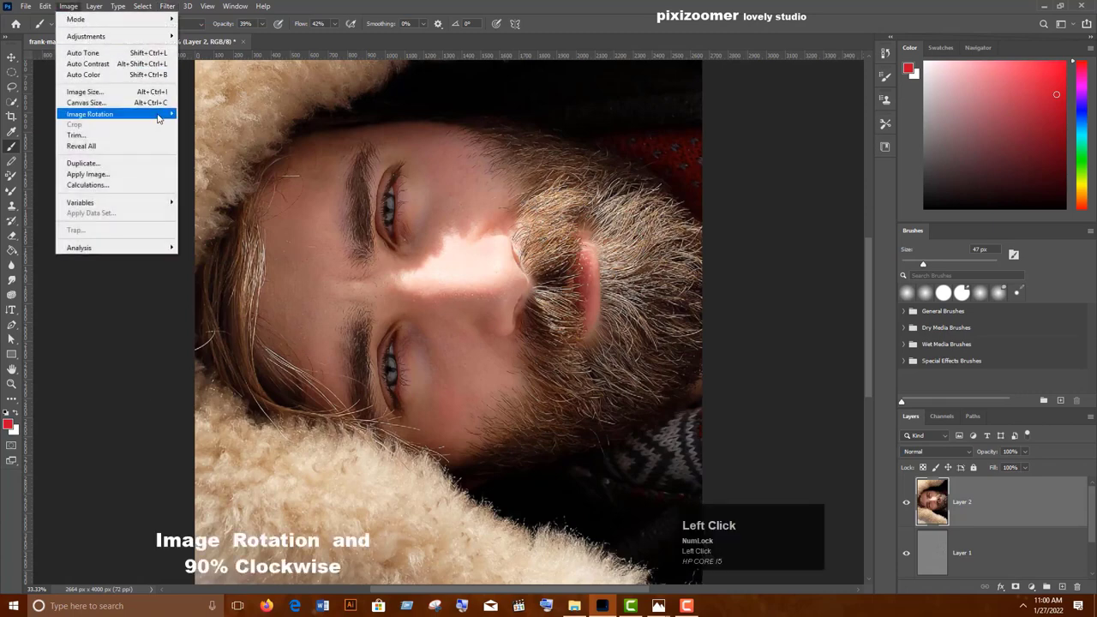
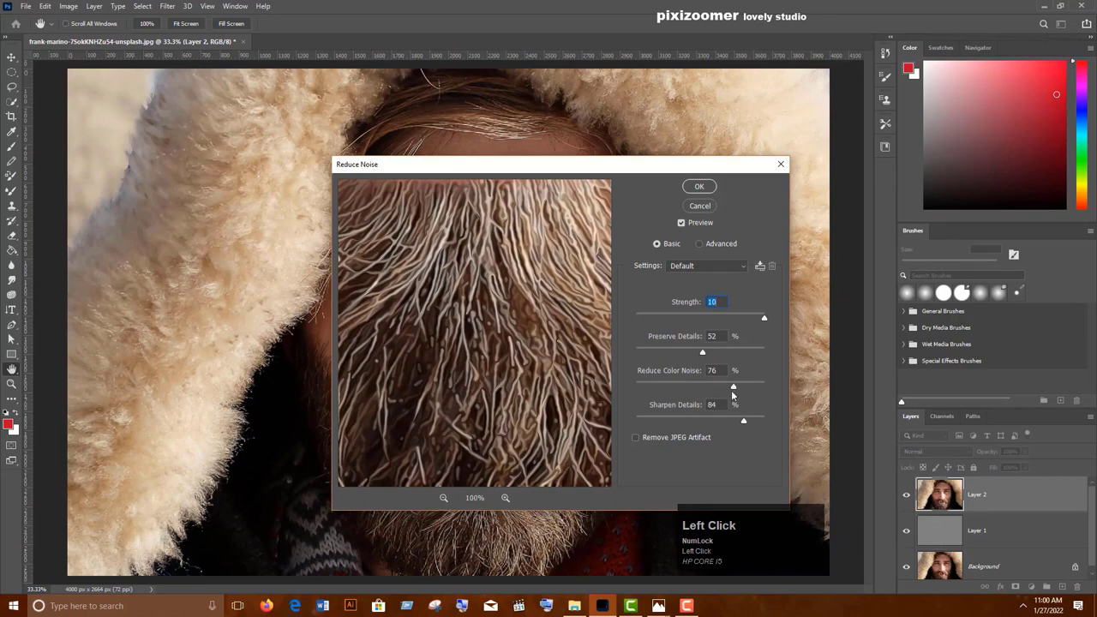
Step: Apply Reduce Noise with sharpen details 7% and preserve details 21% to Layer 2
left_click_drag(735, 393, 672, 387)
left_click_drag(672, 387, 678, 352)
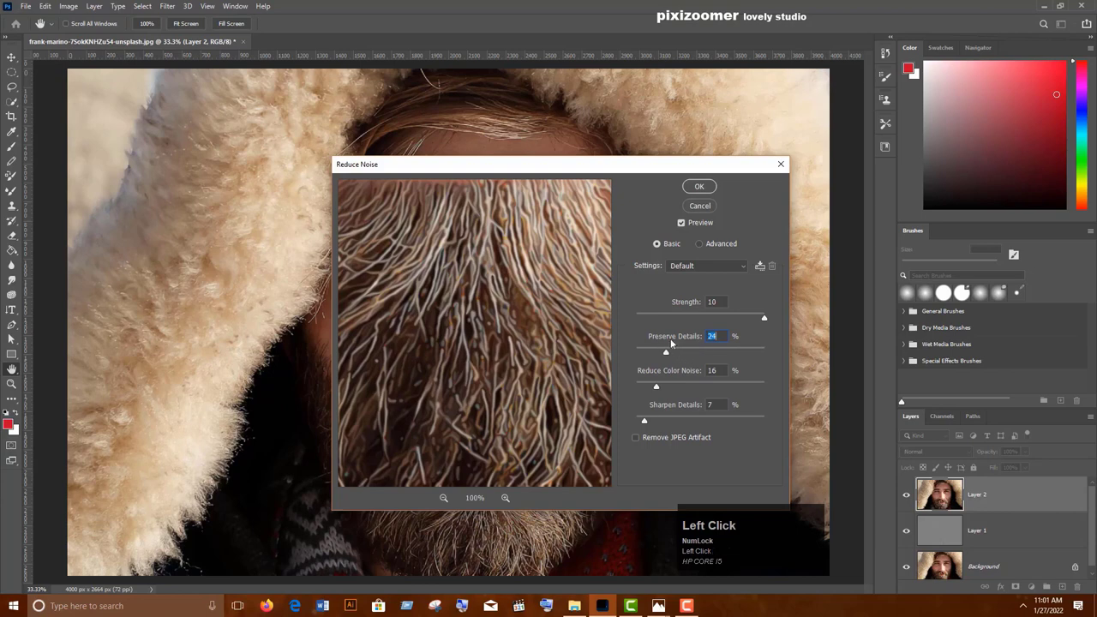
left_click(659, 354)
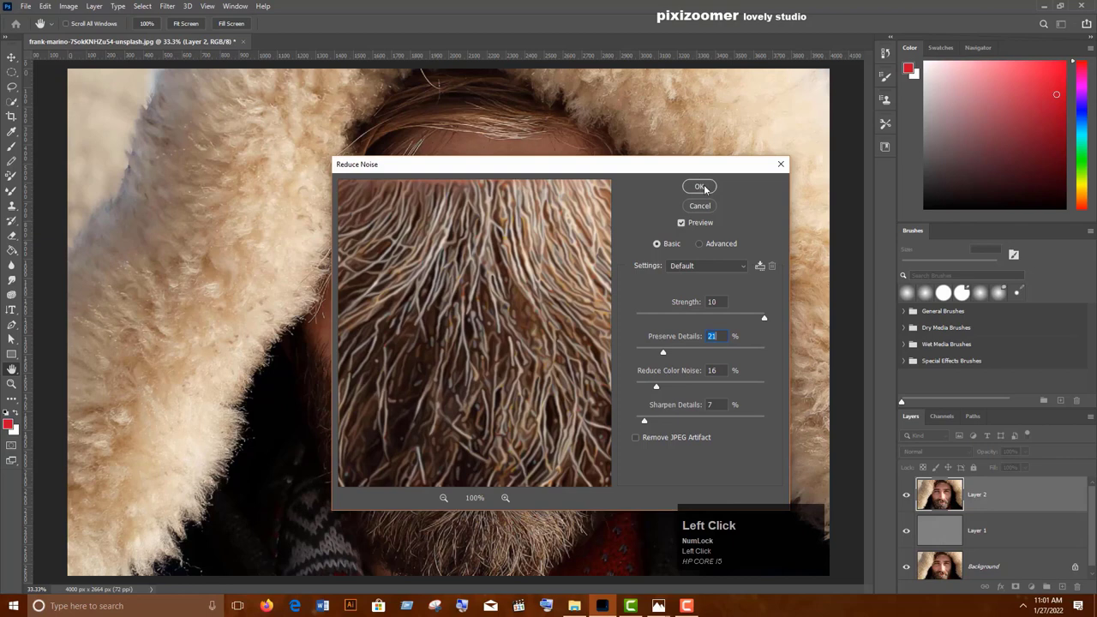
left_click(706, 190)
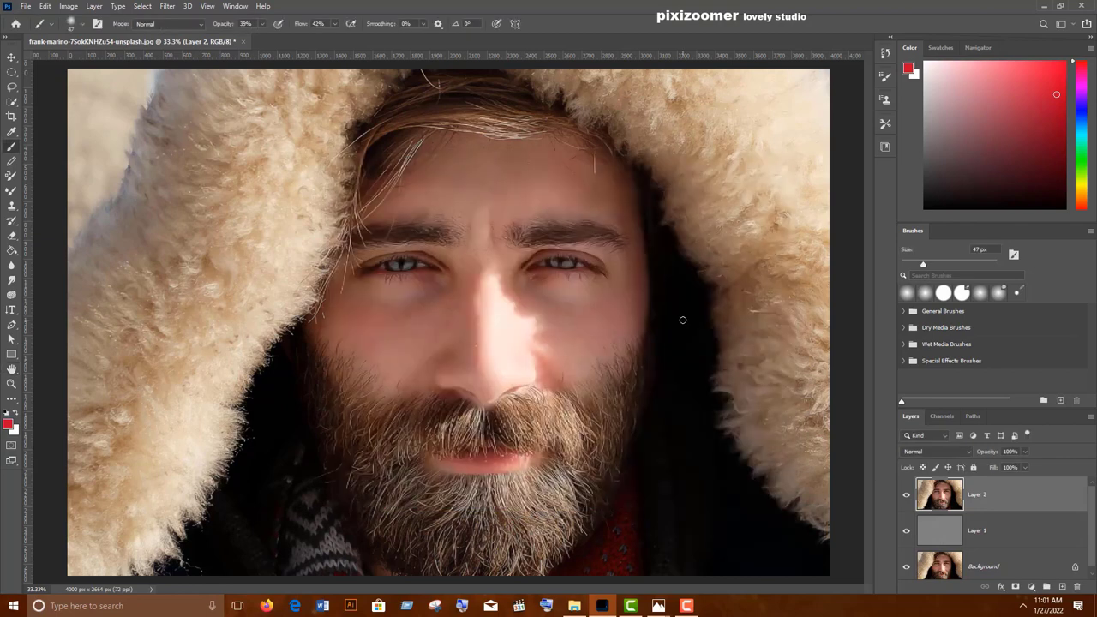
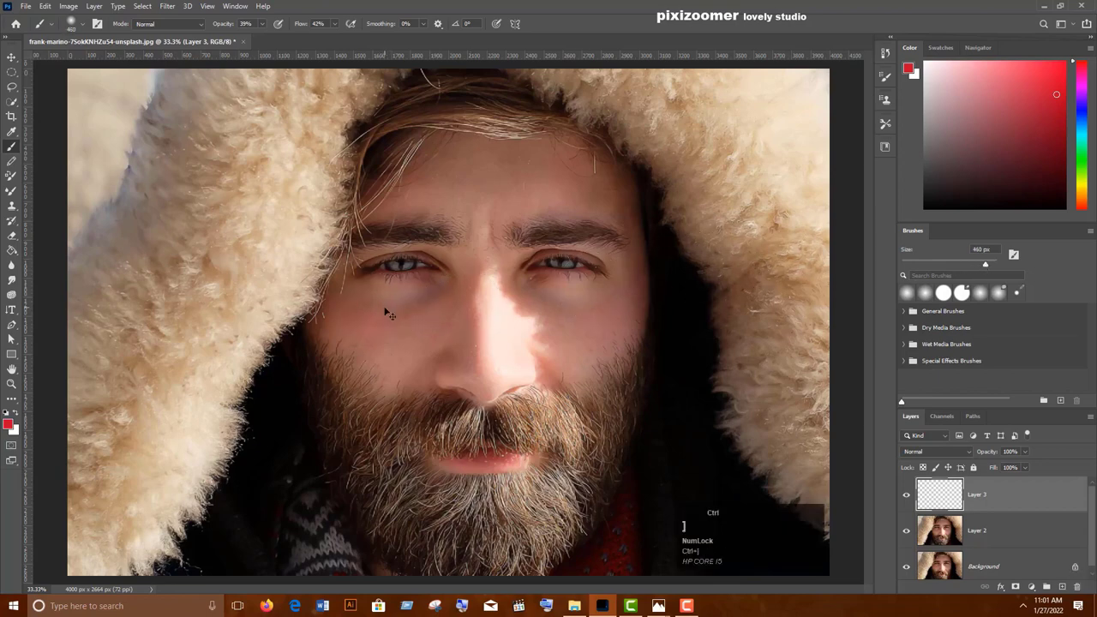
Step: Enlarge the brush and paint red on the left, blue on the right of Layer 3
type("]")
type("]]]]]]]]]]]]]]]]]]")
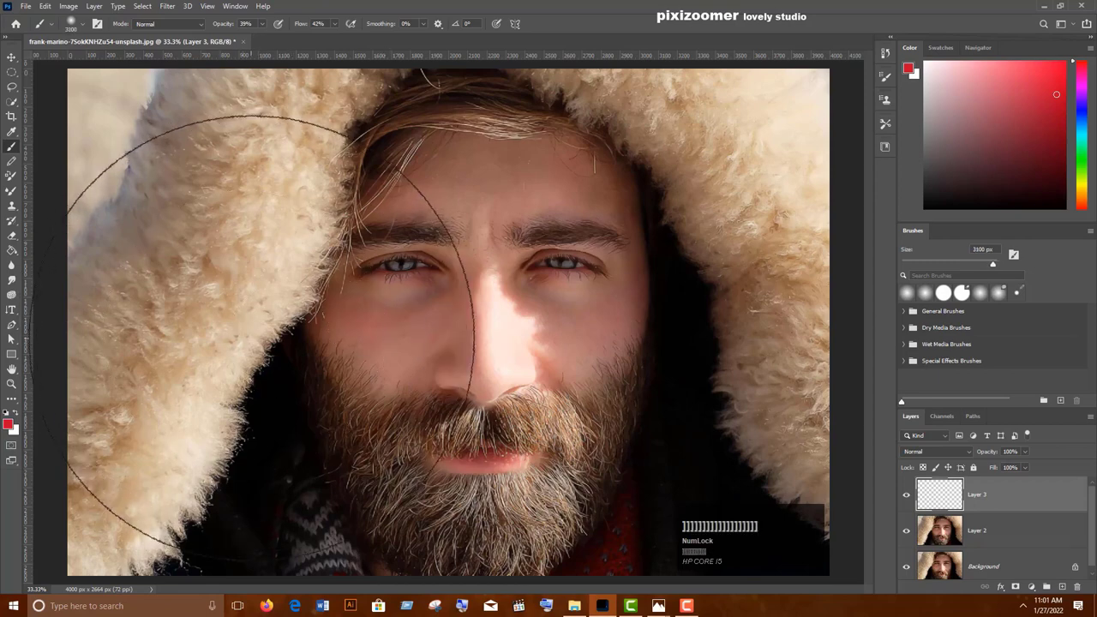
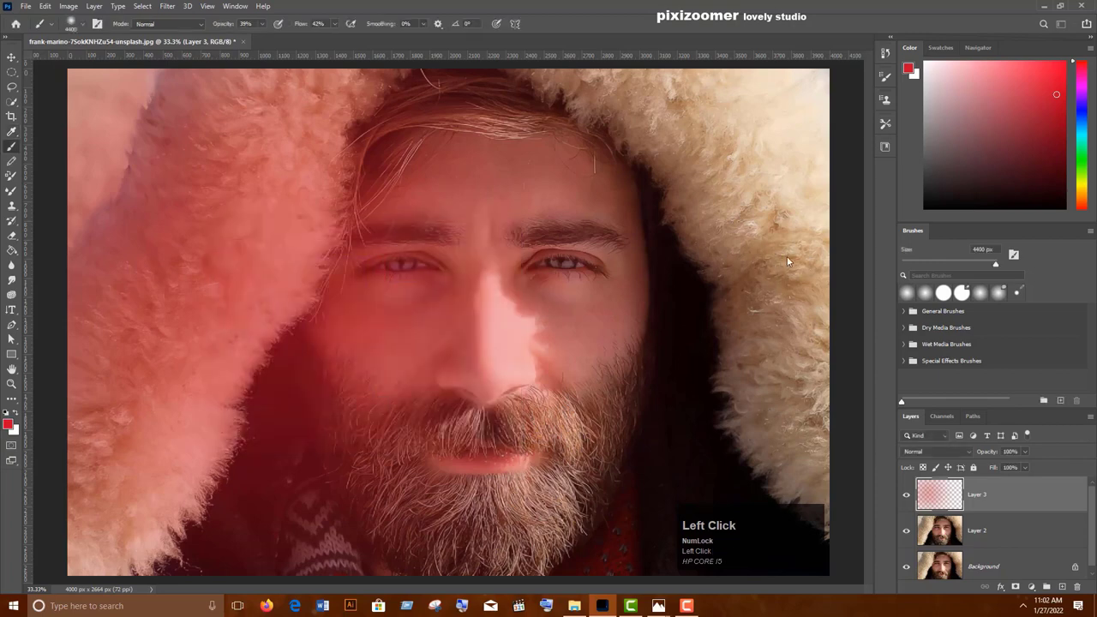
left_click(748, 291)
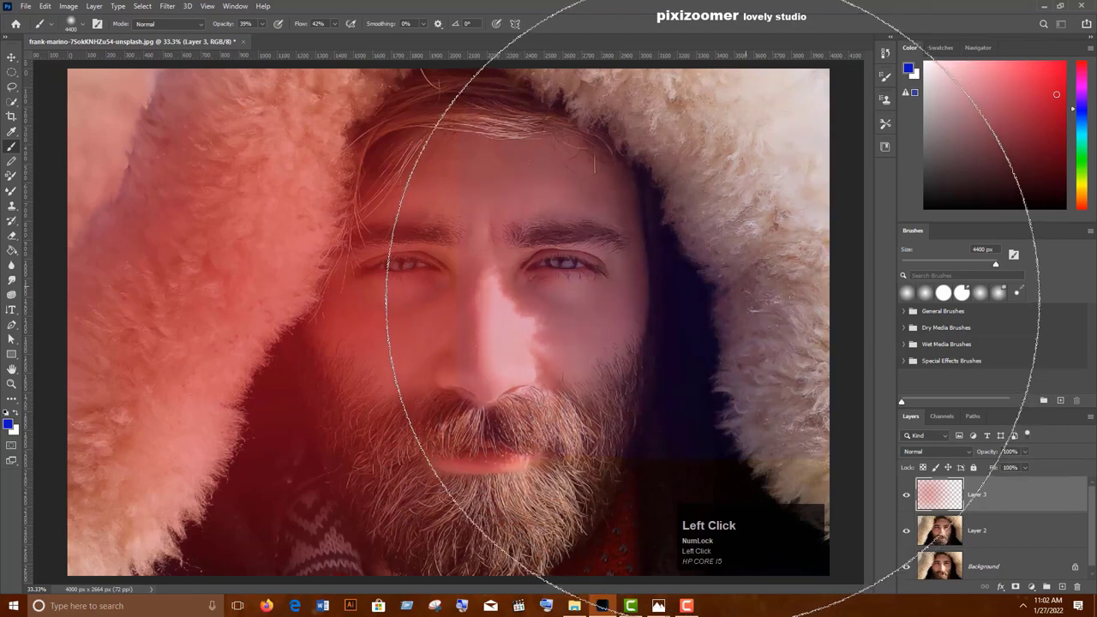
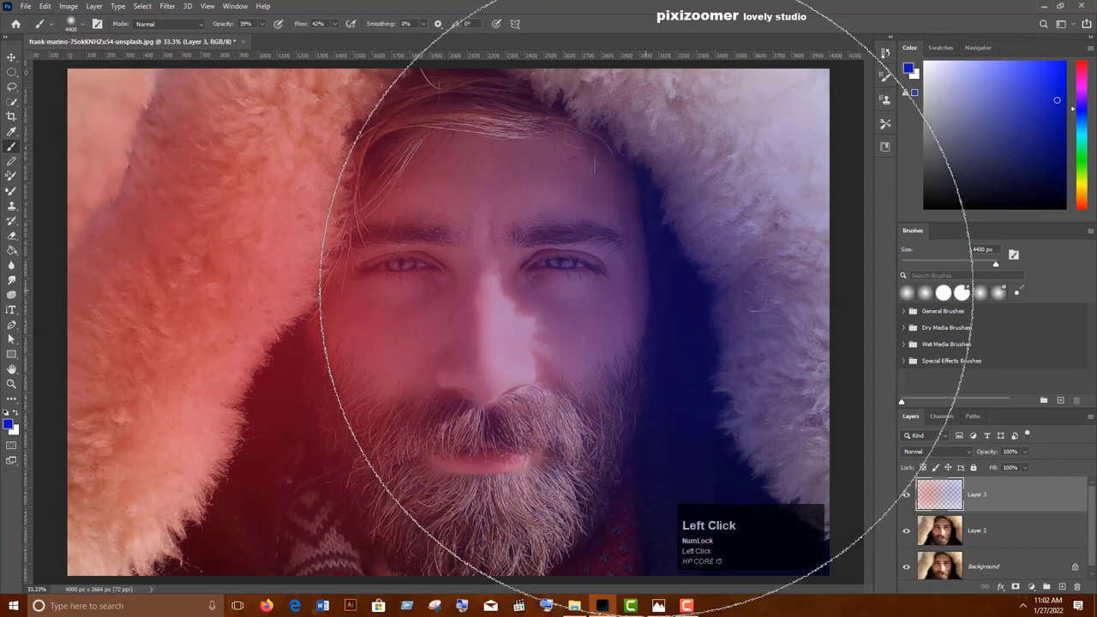
left_click(943, 534)
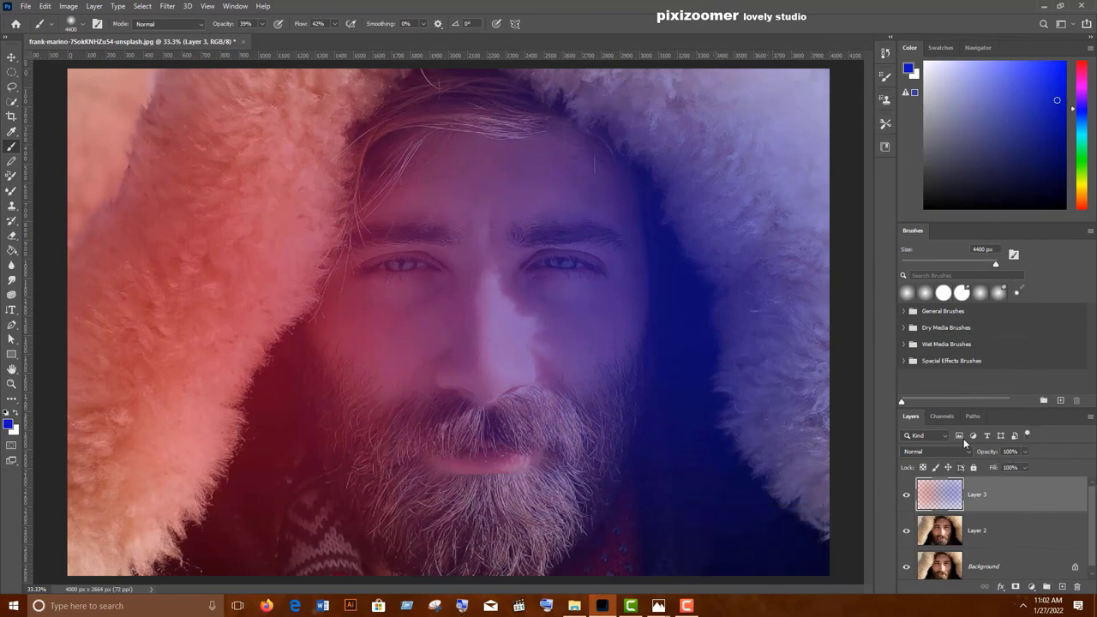
Step: Set Layer 3's blend mode to Overlay
left_click(970, 455)
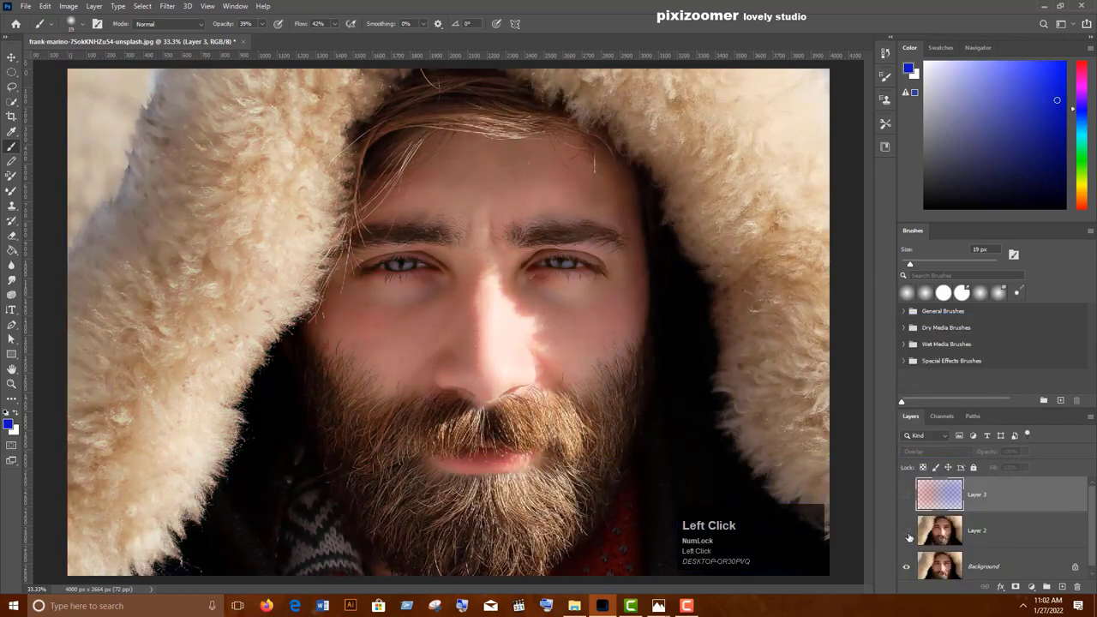
left_click(943, 534)
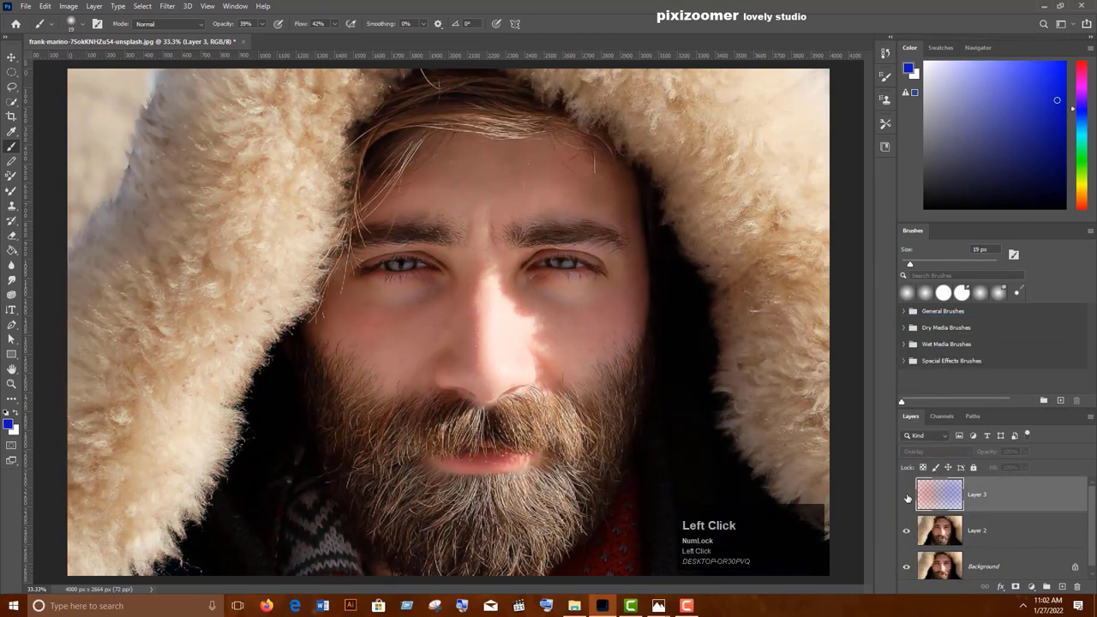